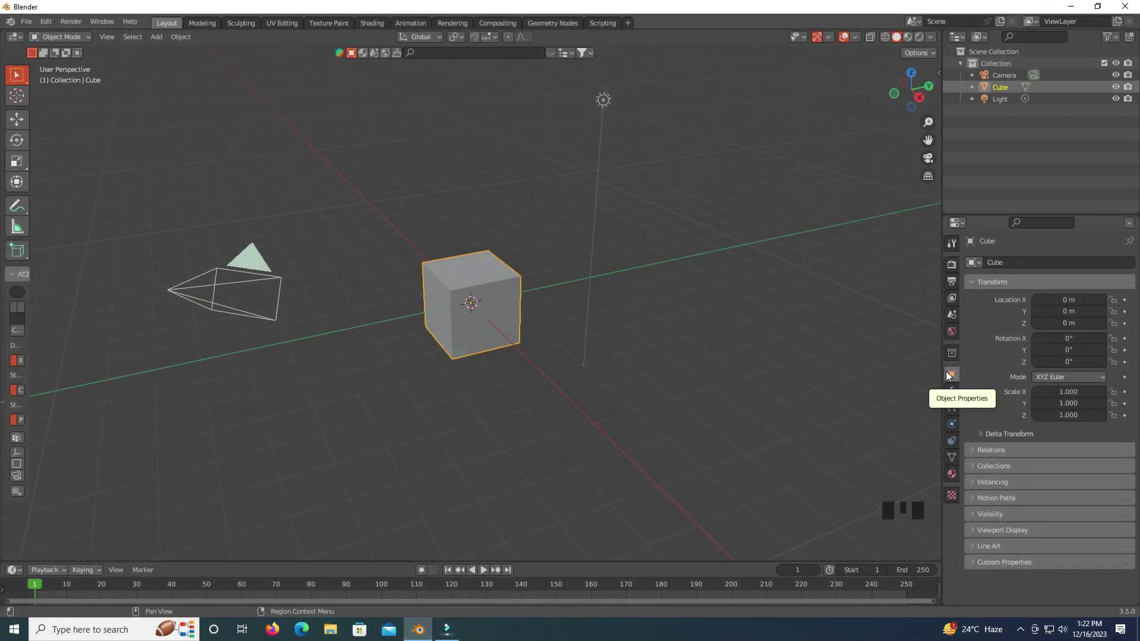
Delete the default cube, camera and light, leaving an empty scene ready for a new mesh.
scroll(down, 3)
click(331, 203)
key(x)
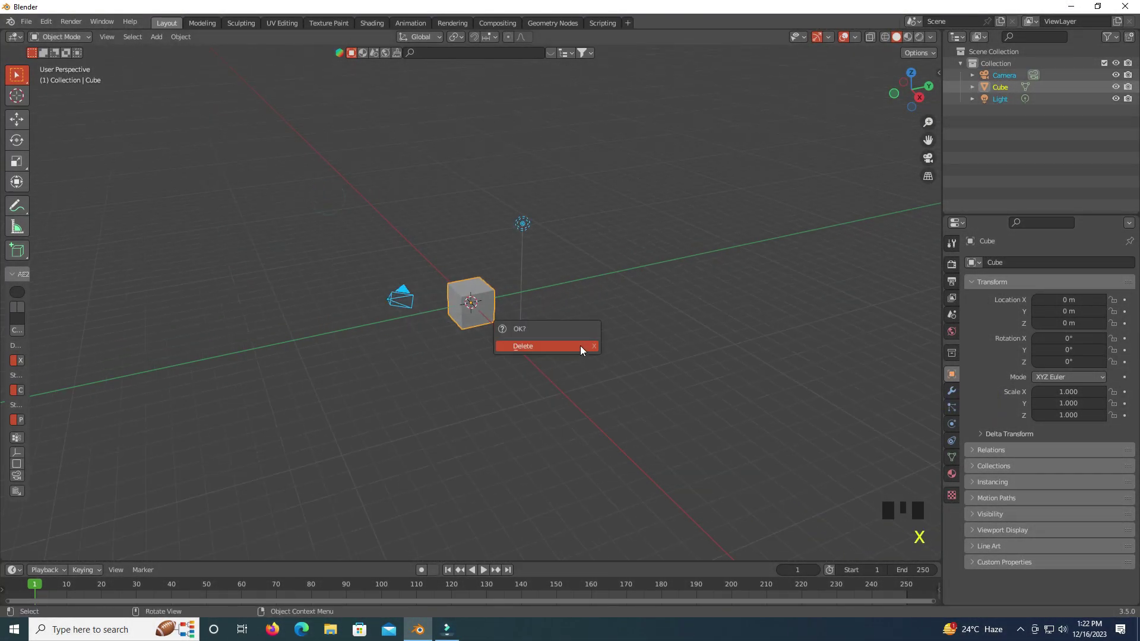
key(shift+a)
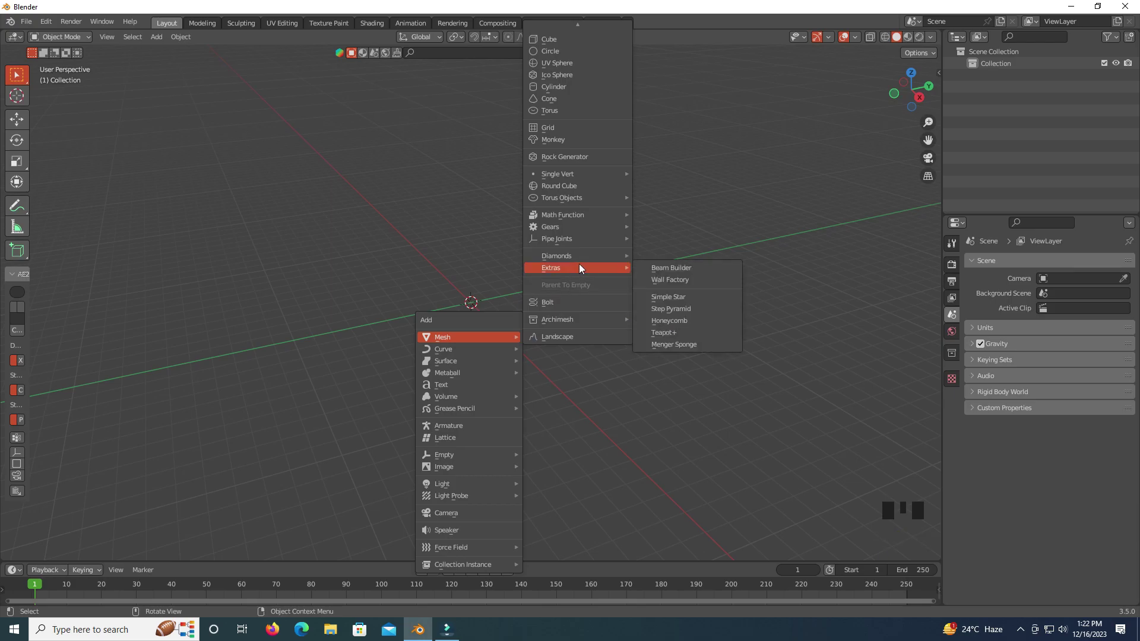
Add a Wall Factory brick wall, adjust its size and turn on Steps.
scroll(down, 3)
drag(498, 355, 115, 552)
drag(115, 553, 107, 263)
scroll(down, 3)
click(77, 311)
Tune the steps' Left, Width and Height so the wall becomes a brick staircase.
scroll(down, 3)
click(76, 405)
scroll(down, 3)
scroll(down, 3)
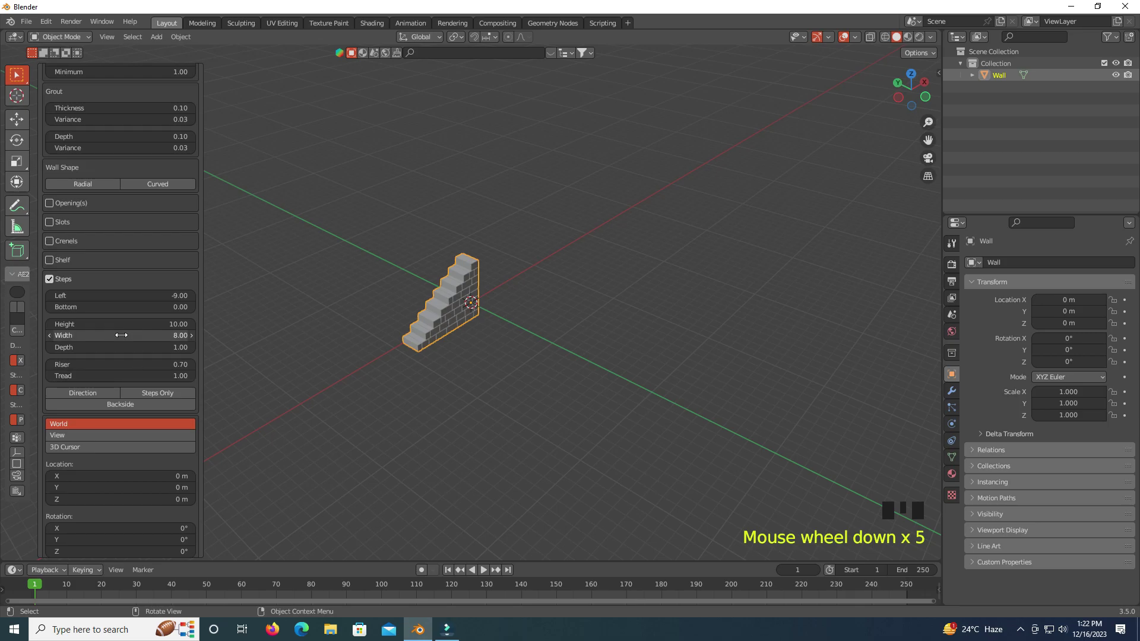
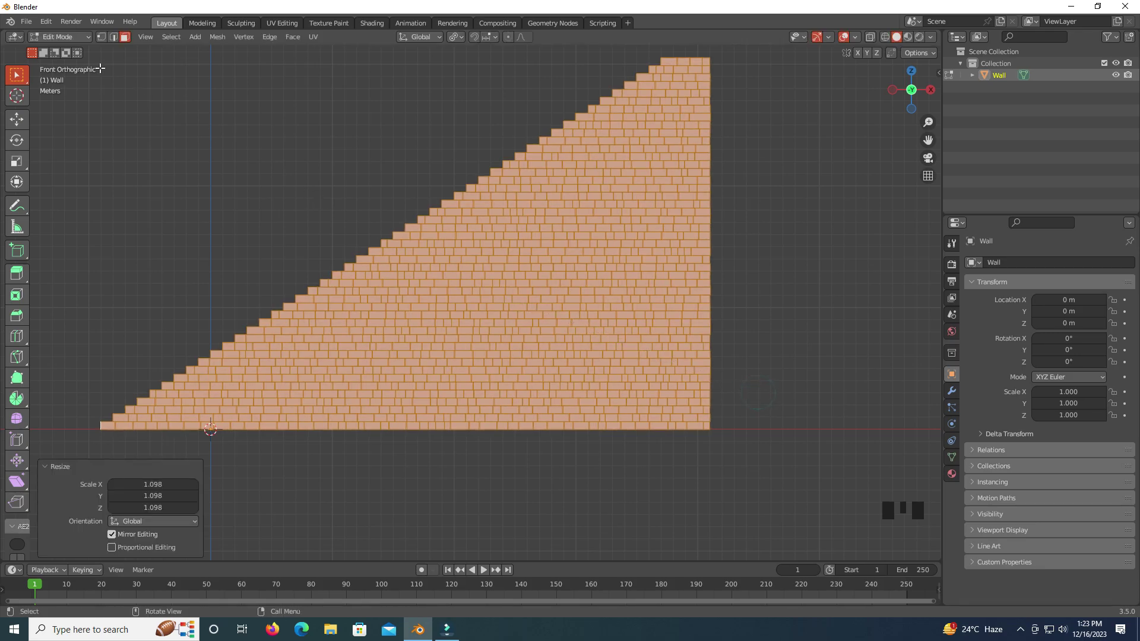
Scale the stepped wall geometry in Edit Mode into a longer, taller staircase block.
drag(464, 46, 327, 263)
scroll(down, 3)
drag(333, 266, 419, 300)
scroll(down, 3)
drag(424, 296, 568, 365)
key(shift+a)
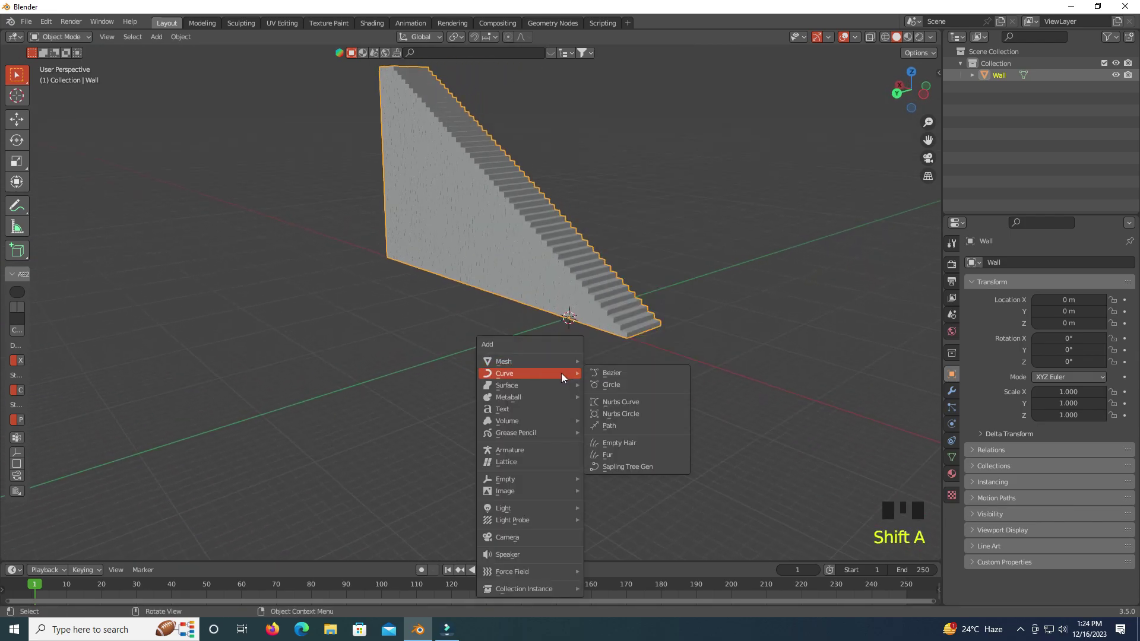
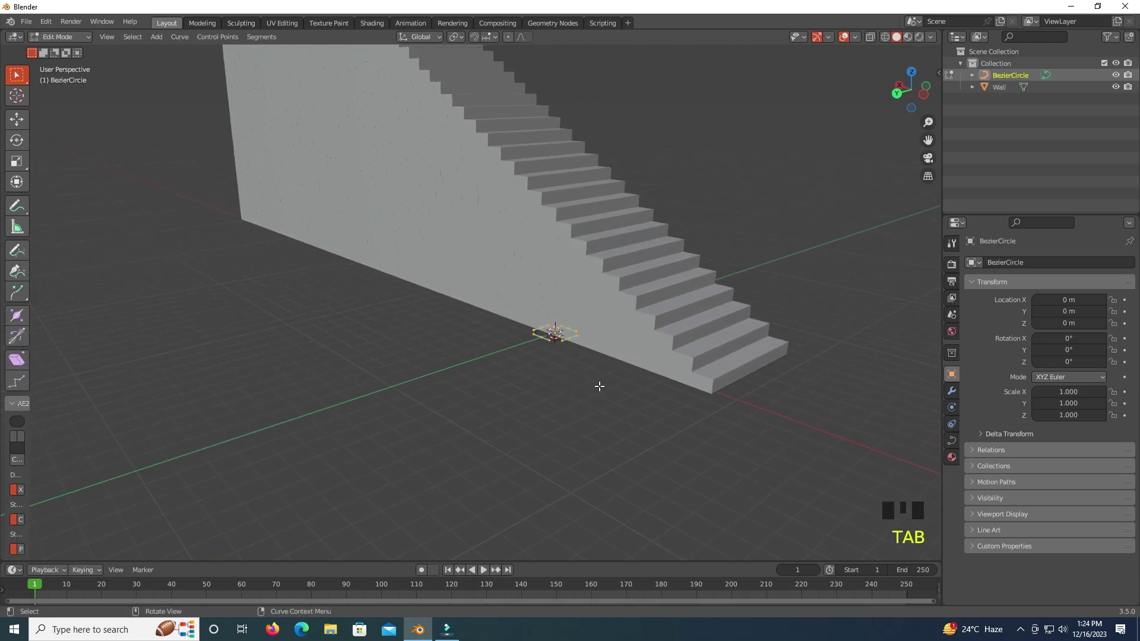
Add a Bezier circle at the wall's base and scale it to about 12.7.
scroll(down, 3)
key(s)
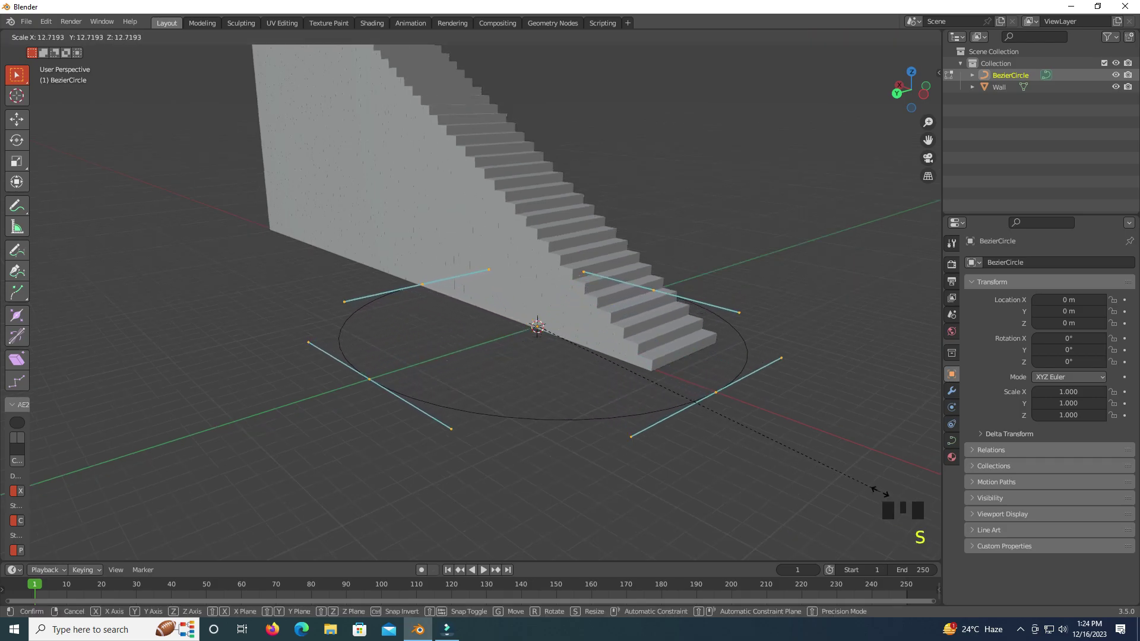
drag(74, 40, 462, 183)
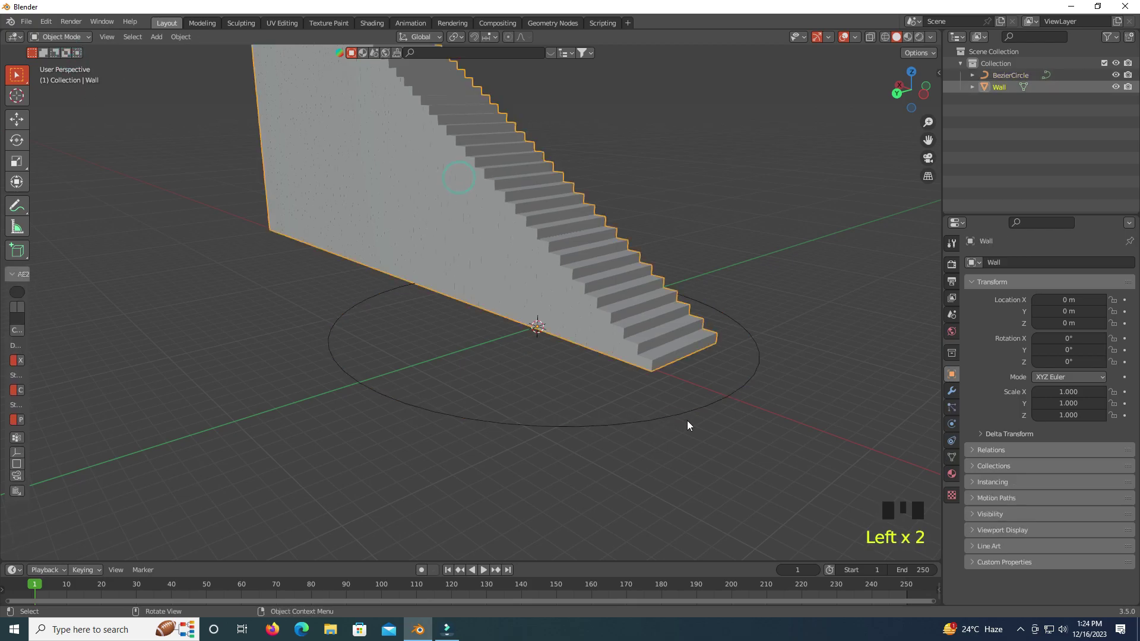
Parent the wall to the Bezier circle with Curve Deform so it bends into a spiral.
click(717, 410)
drag(783, 458, 635, 474)
key(ctrl+p)
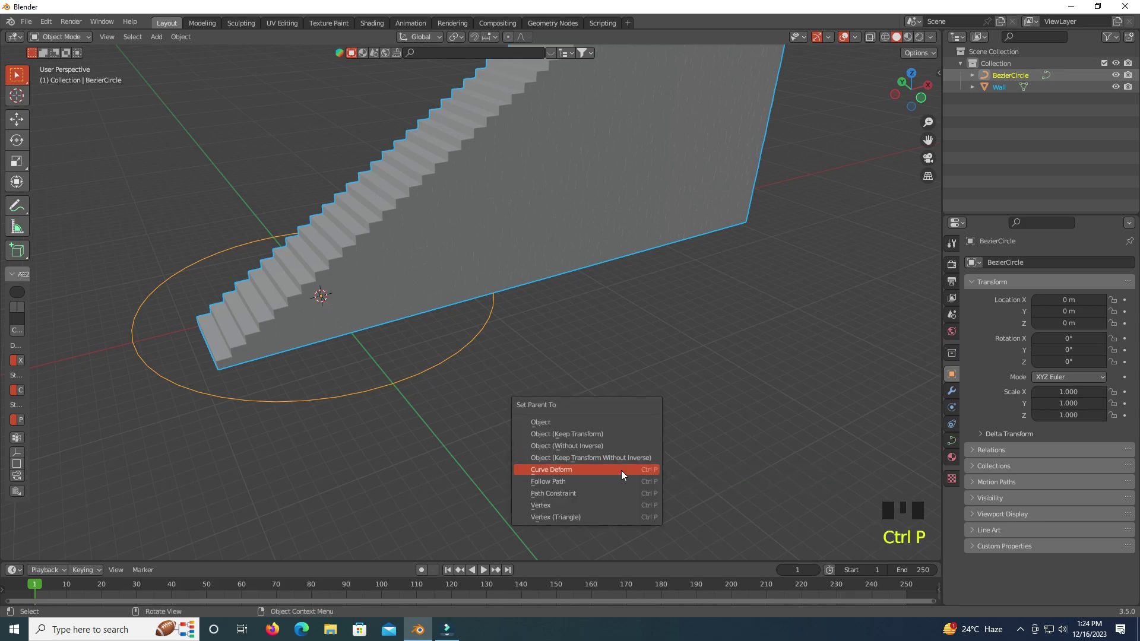
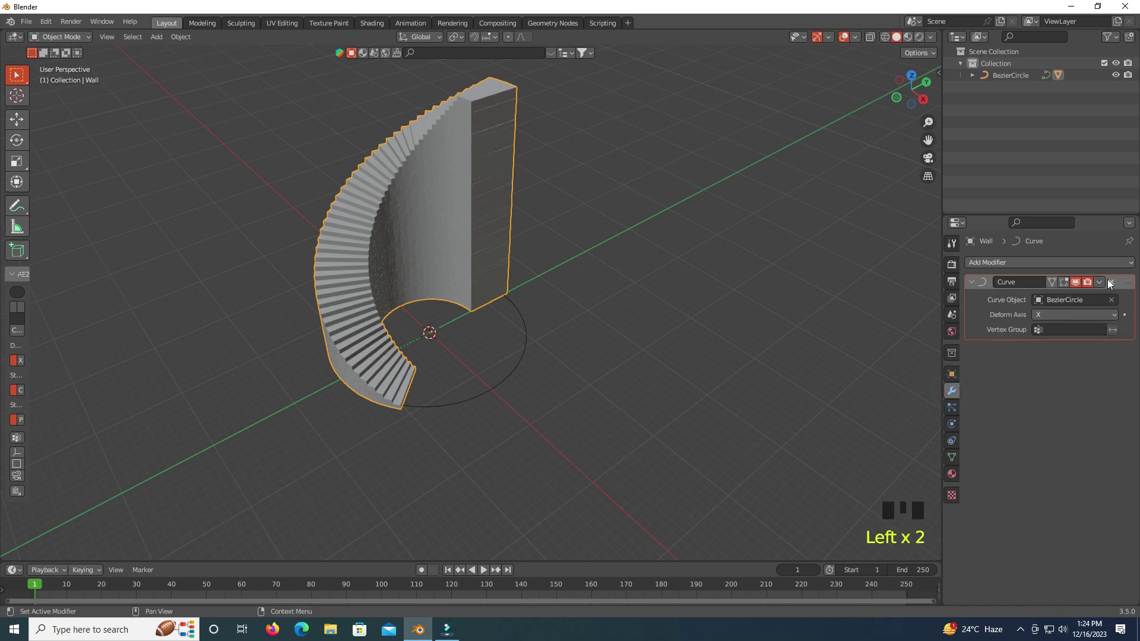
Apply the Curve modifier, delete the Bezier circle and start adding a Bevel modifier.
drag(1108, 281, 517, 376)
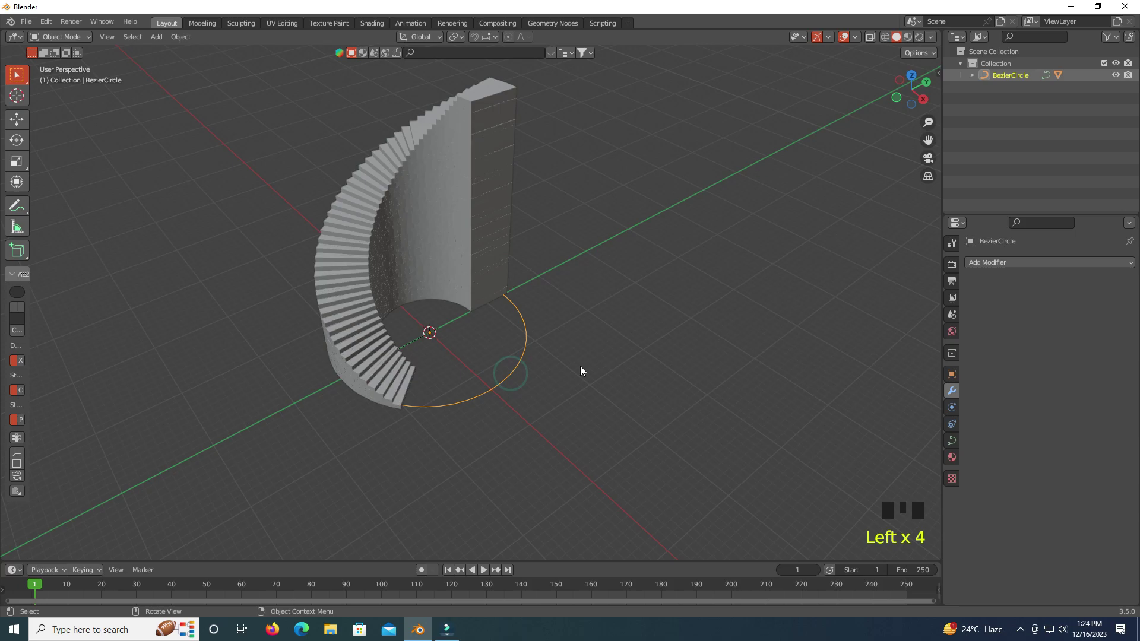
key(x)
click(470, 231)
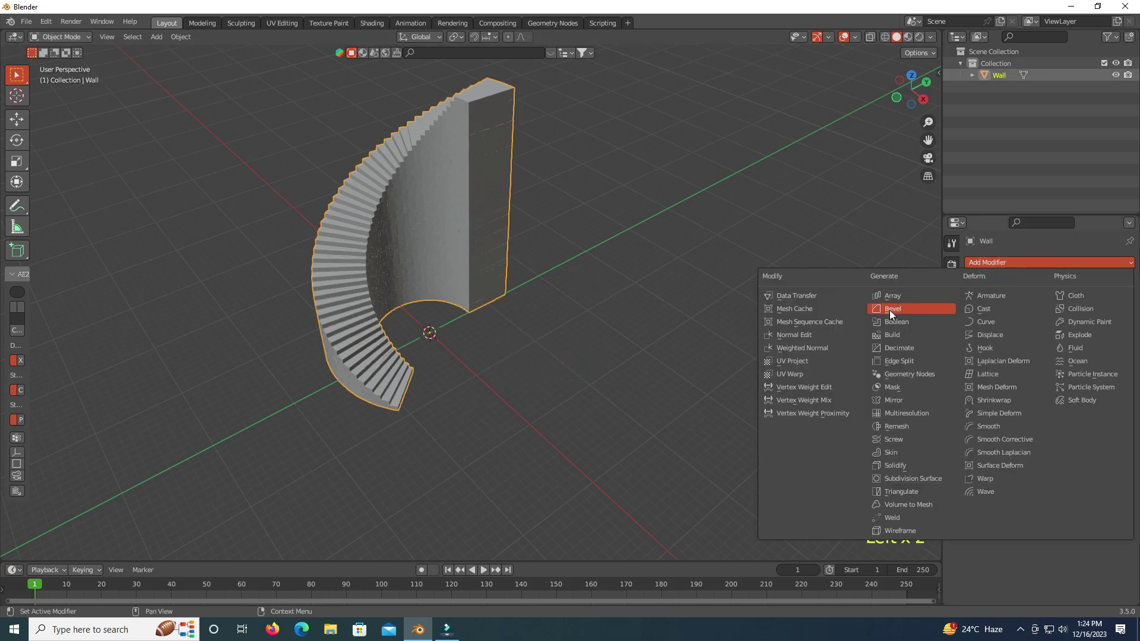